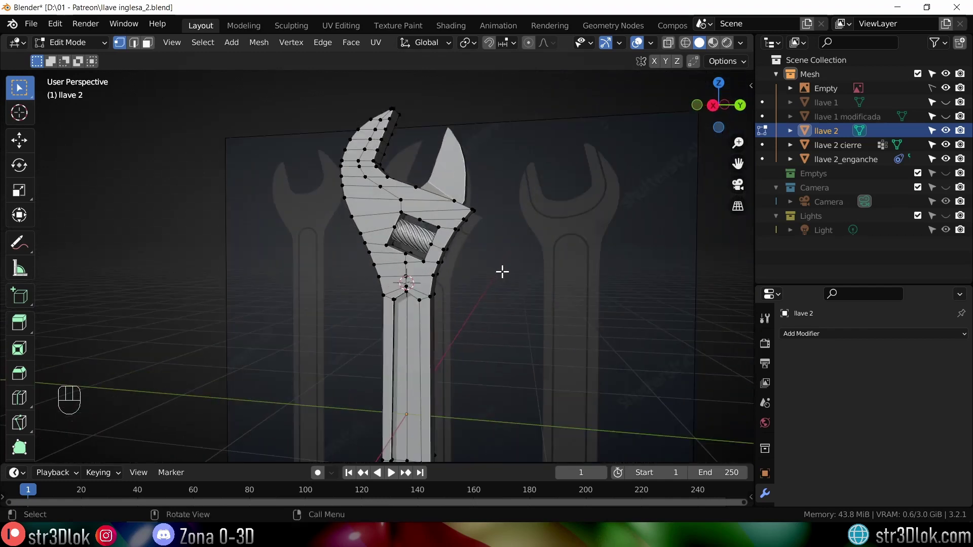
# - Return the wrench to Object Mode and frame the screw piece llave 2 cierre in view
pyautogui.press('Tab')
pyautogui.moveTo(451, 231); pyautogui.dragTo(523, 170)
pyautogui.moveTo(522, 162); pyautogui.dragTo(489, 278)
pyautogui.moveTo(471, 326); pyautogui.dragTo(469, 310)
# - Test-rotate the screw piece llave 2 cierre around its local Z axis
pyautogui.press('r')
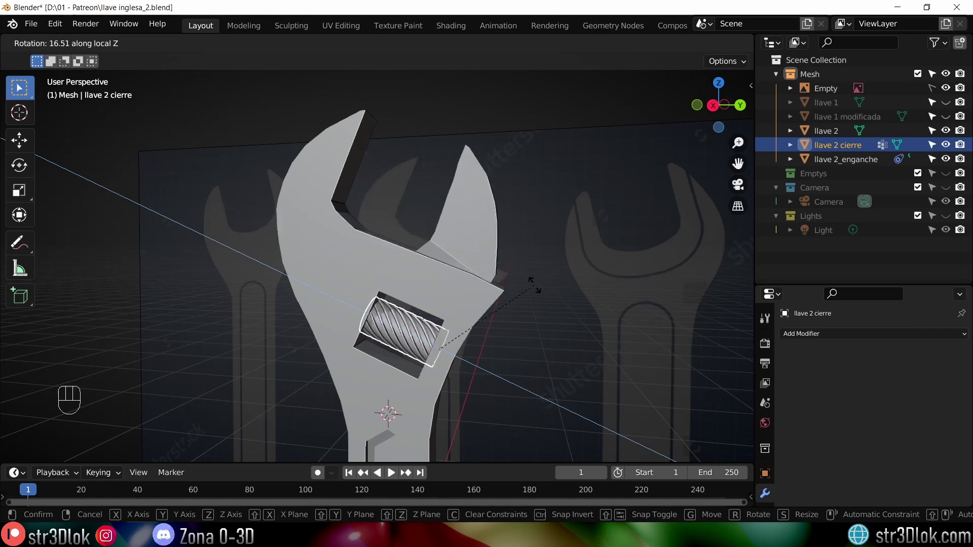
pyautogui.press('w')
pyautogui.press('w')
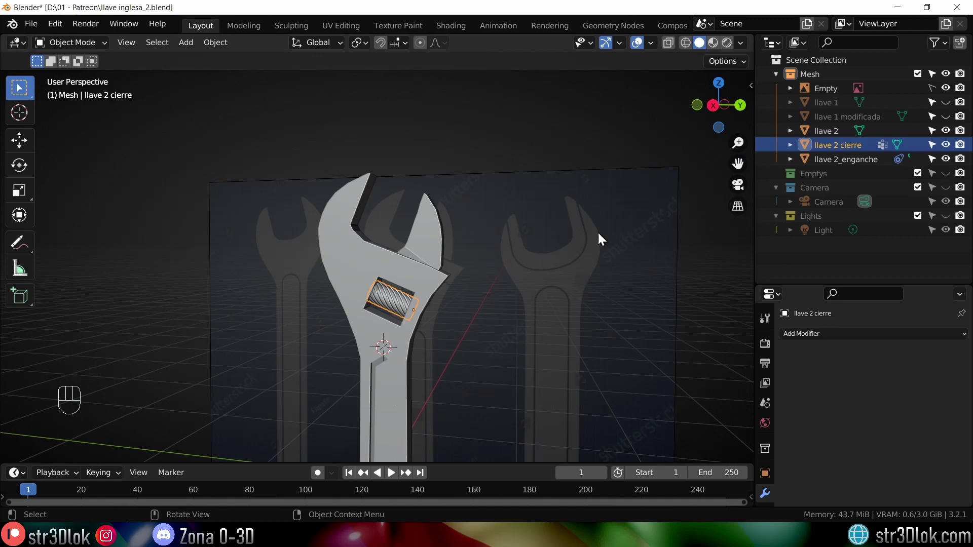
# - Add a Cube and a Suzanne monkey in empty space beside the wrench
pyautogui.moveTo(476, 306); pyautogui.dragTo(492, 244)
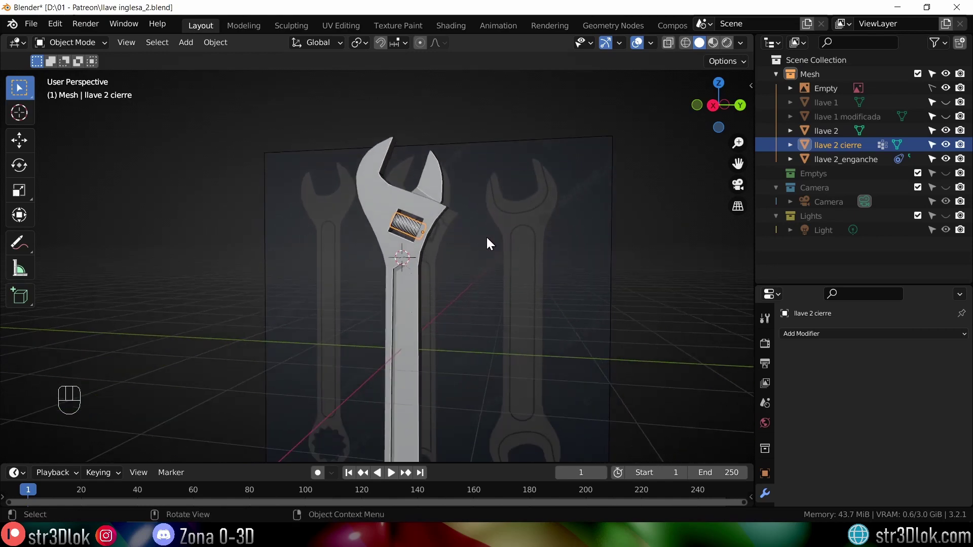
pyautogui.moveTo(476, 176); pyautogui.dragTo(500, 197)
pyautogui.moveTo(584, 216); pyautogui.dragTo(360, 212)
pyautogui.press('shift+a')
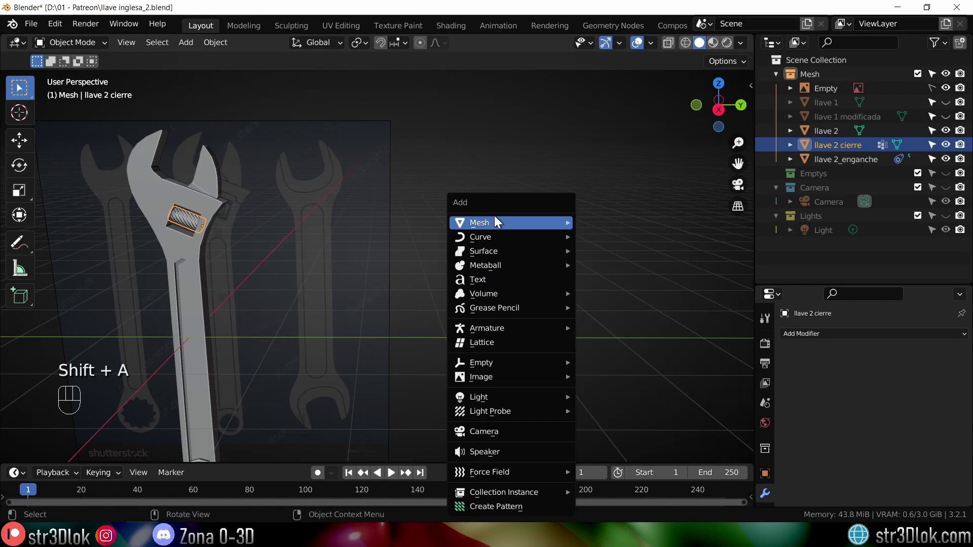
pyautogui.moveTo(652, 316); pyautogui.dragTo(506, 235)
pyautogui.click(506, 235)
pyautogui.press('shift+a')
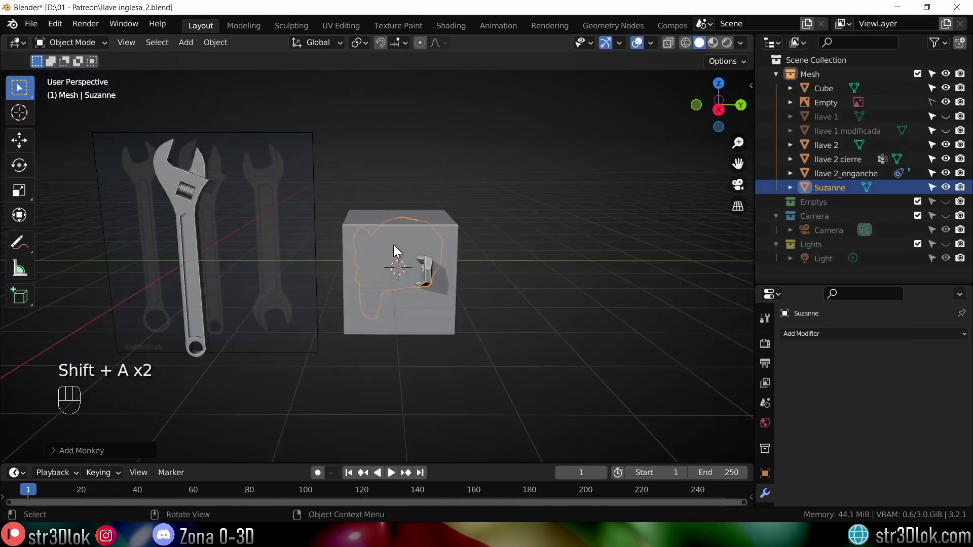
pyautogui.press('g')
pyautogui.middleClick(493, 226)
# - Test-rotate Suzanne along global X and move the cube along Y
pyautogui.press('r')
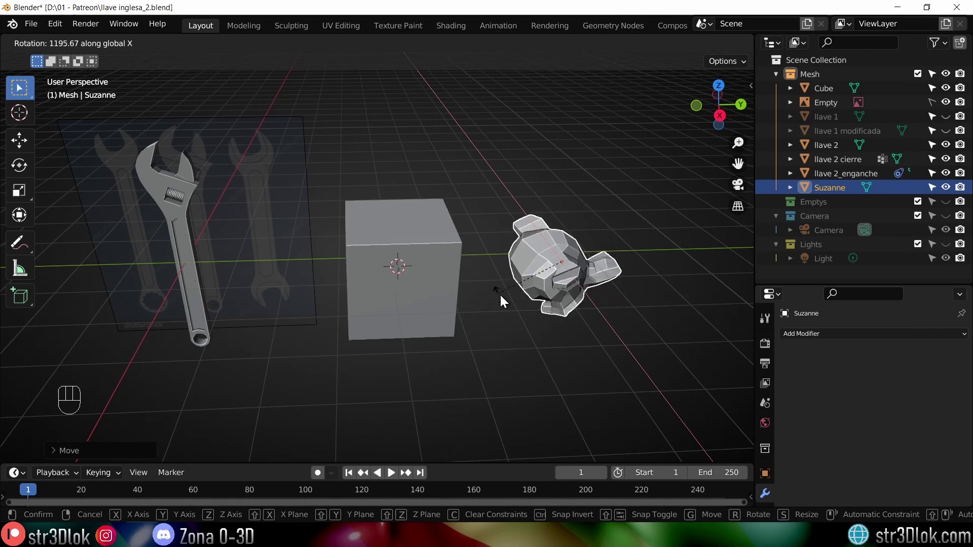
pyautogui.click(407, 280)
pyautogui.press('g')
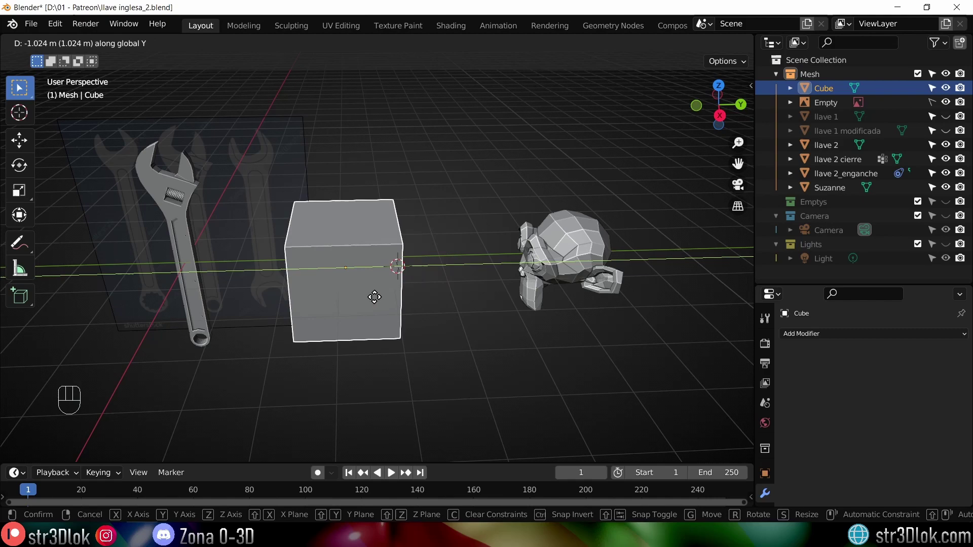
pyautogui.moveTo(508, 279); pyautogui.dragTo(527, 265)
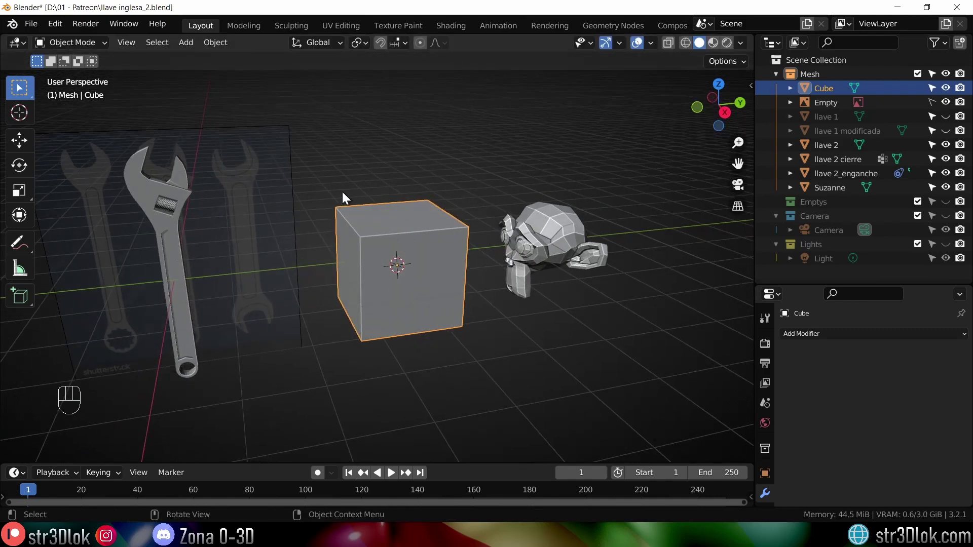
pyautogui.click(322, 191)
pyautogui.moveTo(473, 383); pyautogui.dragTo(487, 393)
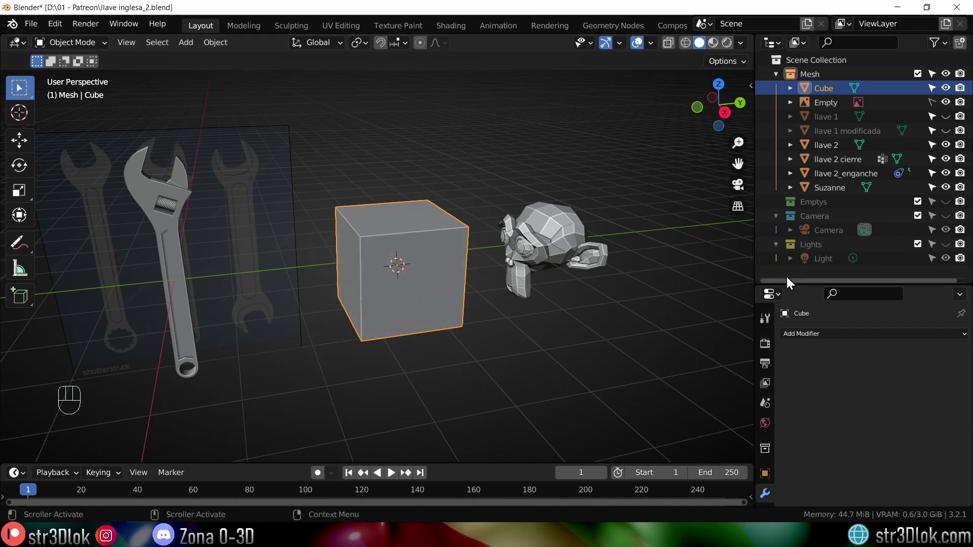
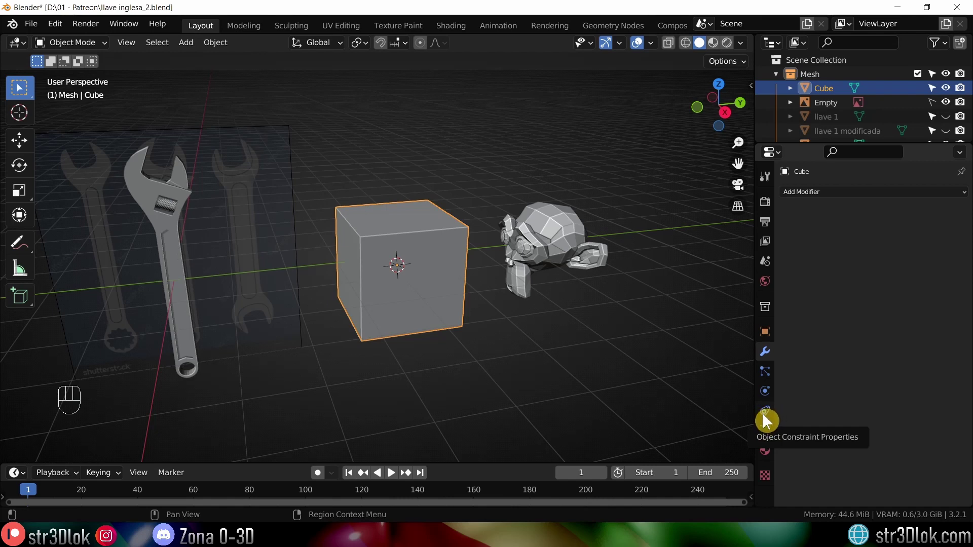
# - Give the cube's Transformation constraint Extrapolate and reselect the cube after checking Suzanne
pyautogui.moveTo(834, 197); pyautogui.dragTo(772, 339)
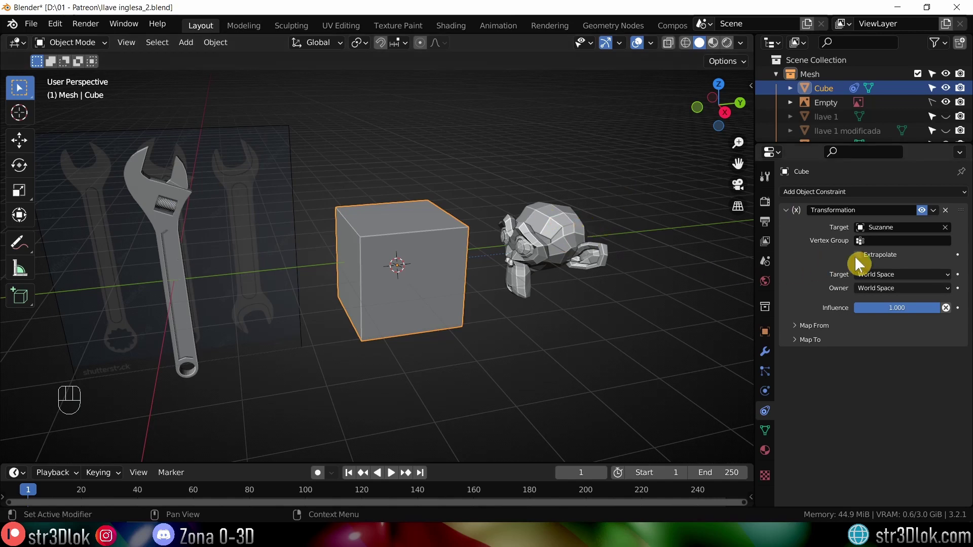
pyautogui.click(863, 261)
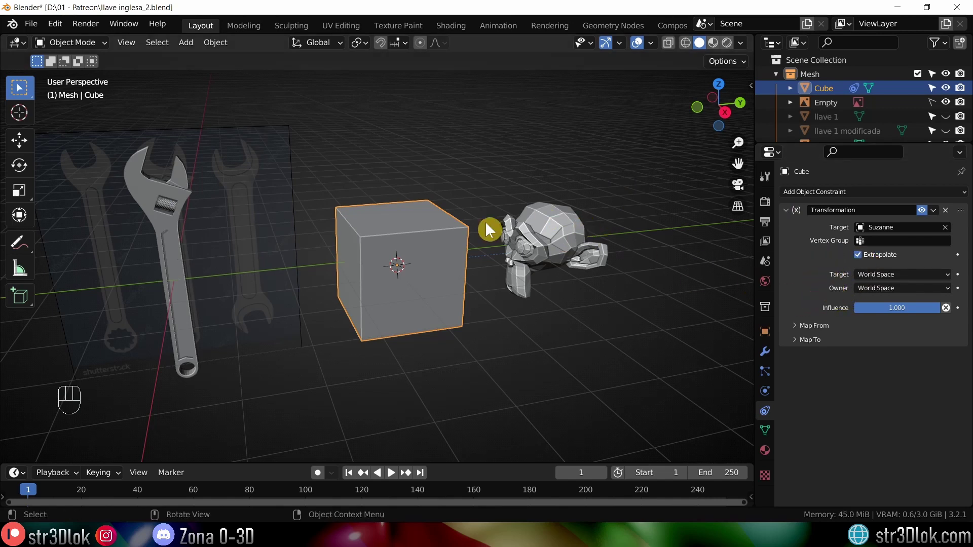
pyautogui.click(491, 165)
pyautogui.click(488, 159)
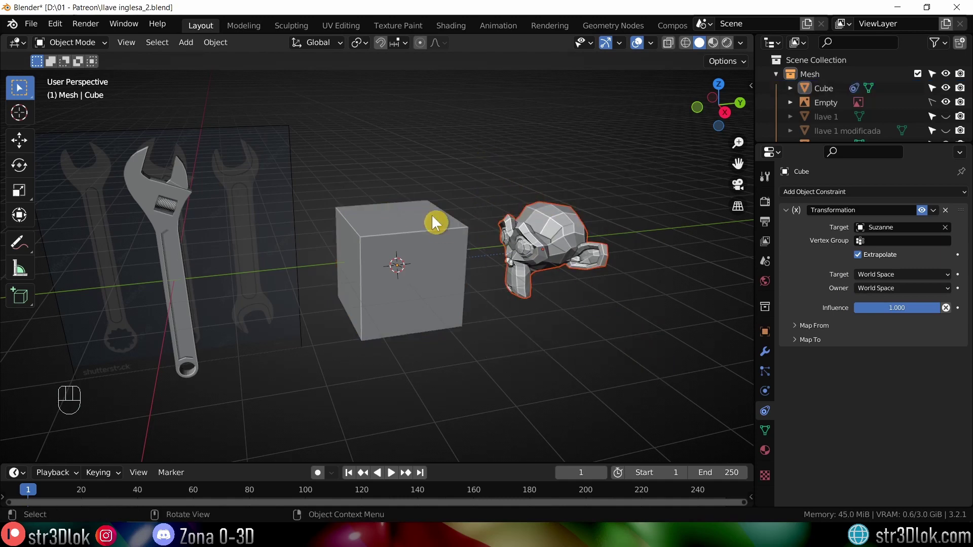
pyautogui.moveTo(425, 300); pyautogui.dragTo(341, 359)
pyautogui.click(338, 339)
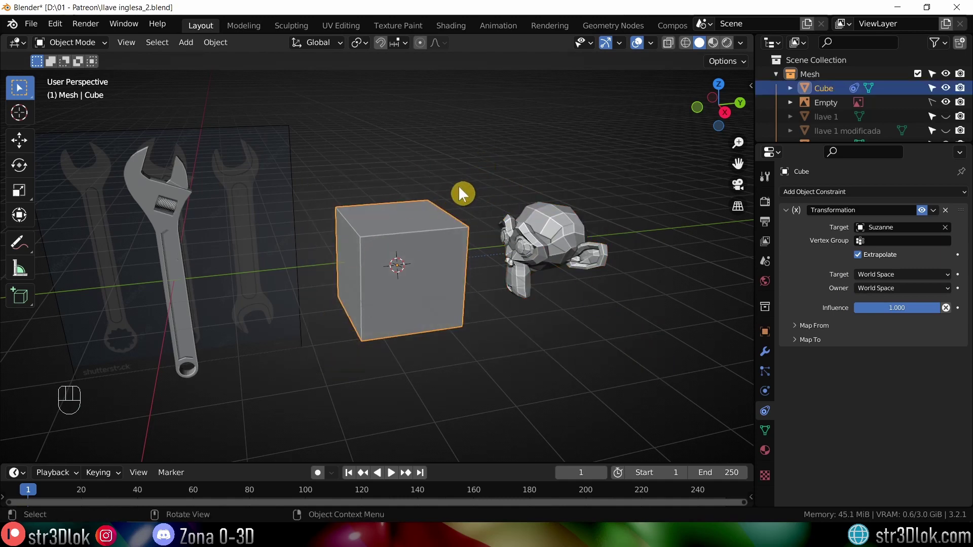
# - Evaluate the constraint owner in Local Space and expand the Map From settings
pyautogui.click(329, 364)
pyautogui.moveTo(908, 293); pyautogui.dragTo(887, 334)
pyautogui.moveTo(417, 282); pyautogui.dragTo(402, 276)
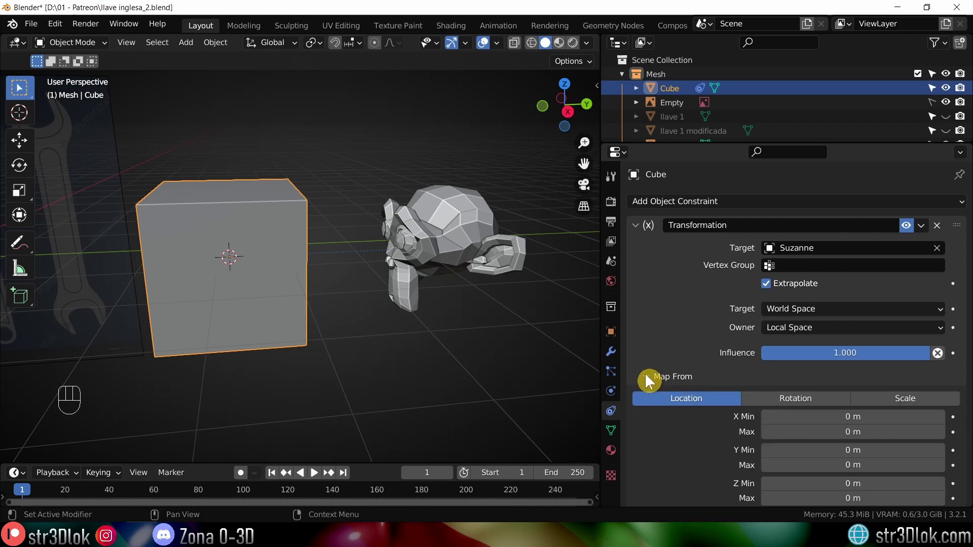
pyautogui.click(650, 502)
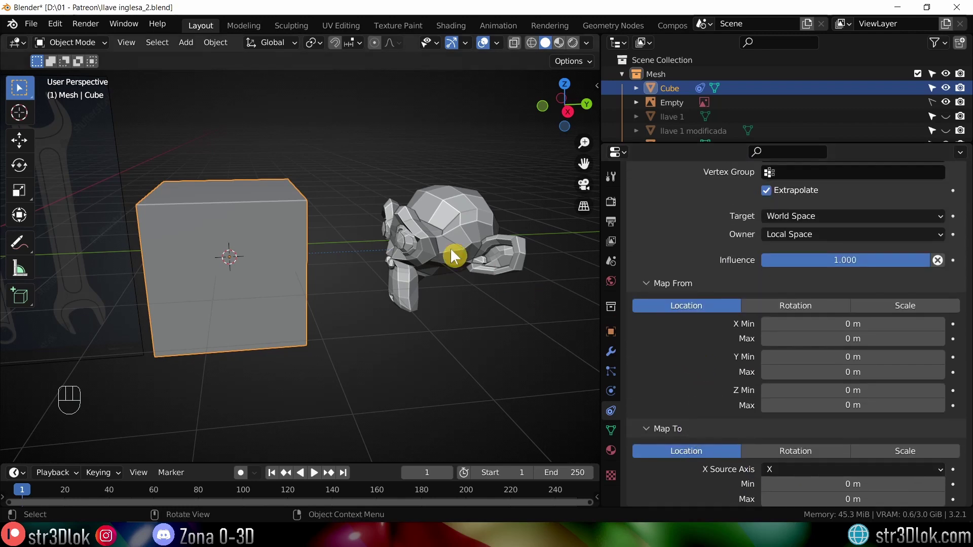
# - Test-rotate Suzanne along X and start dragging the cube along Y
pyautogui.press('r')
pyautogui.click(280, 249)
pyautogui.press('g')
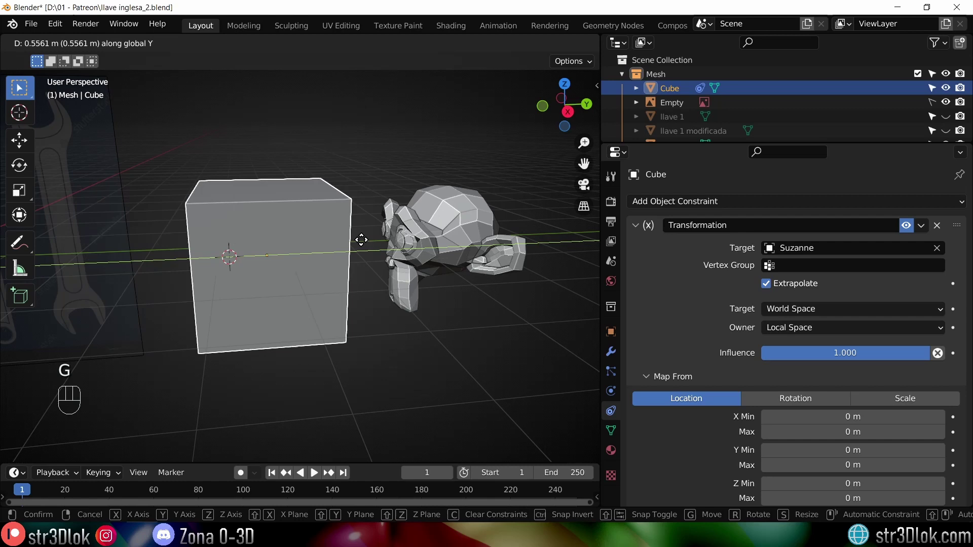
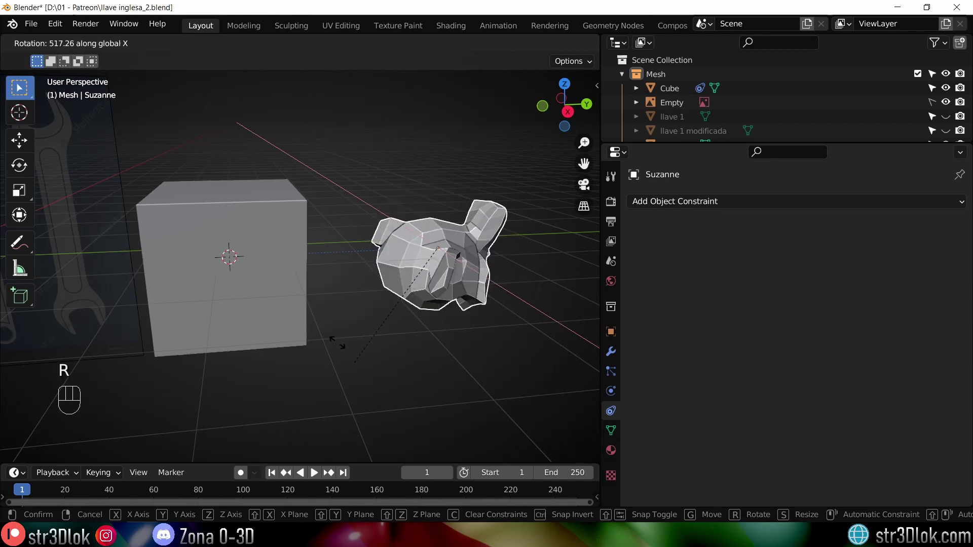
# - Rotate Suzanne around X again and switch Map From to the target's Rotation
pyautogui.press('r')
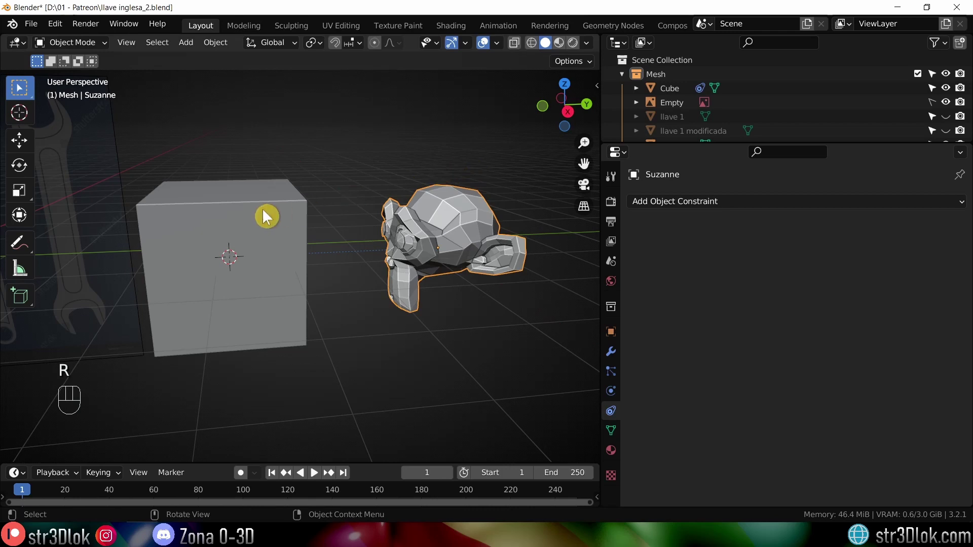
pyautogui.moveTo(447, 161); pyautogui.dragTo(381, 187)
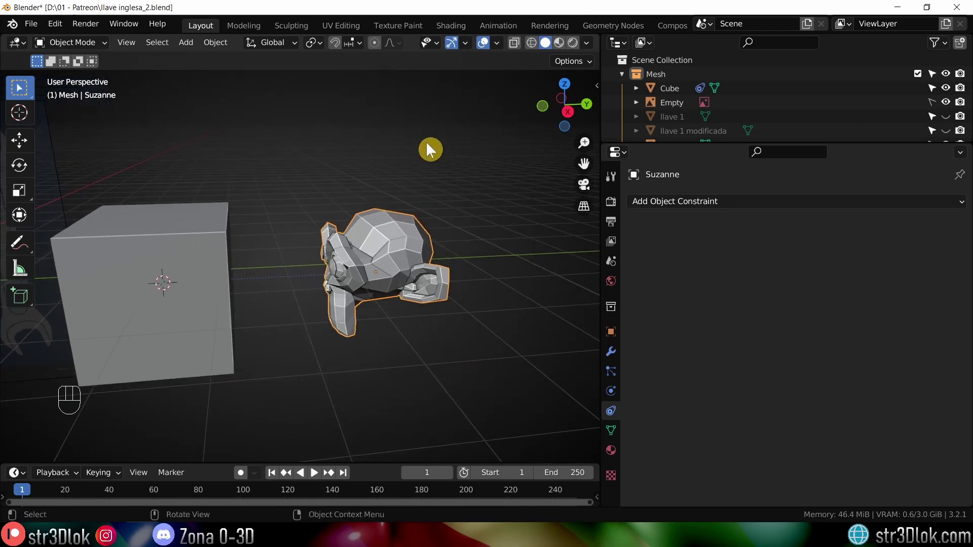
pyautogui.press('r')
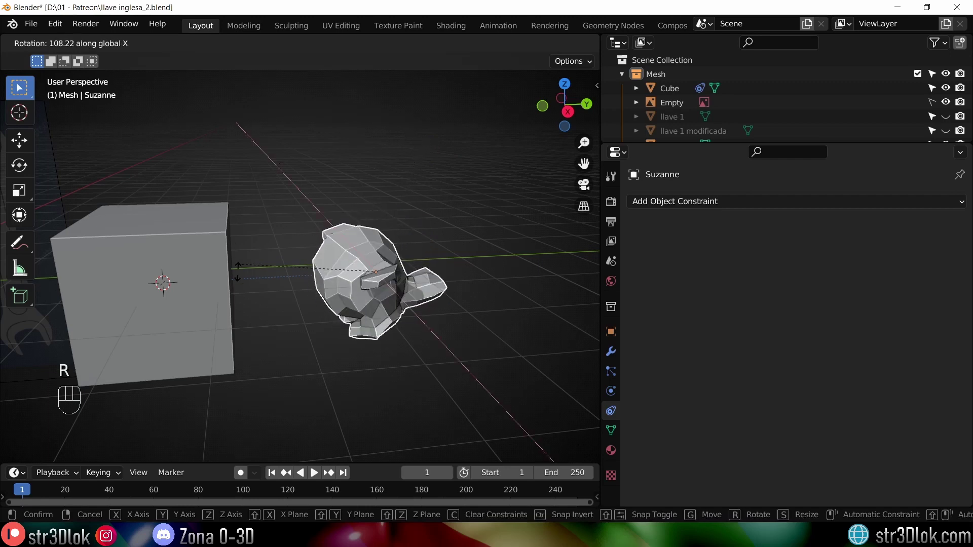
pyautogui.click(197, 286)
# - Map X rotation 0–1° onto Y location 0–2 m with Y driven by the X source axis
pyautogui.press('g')
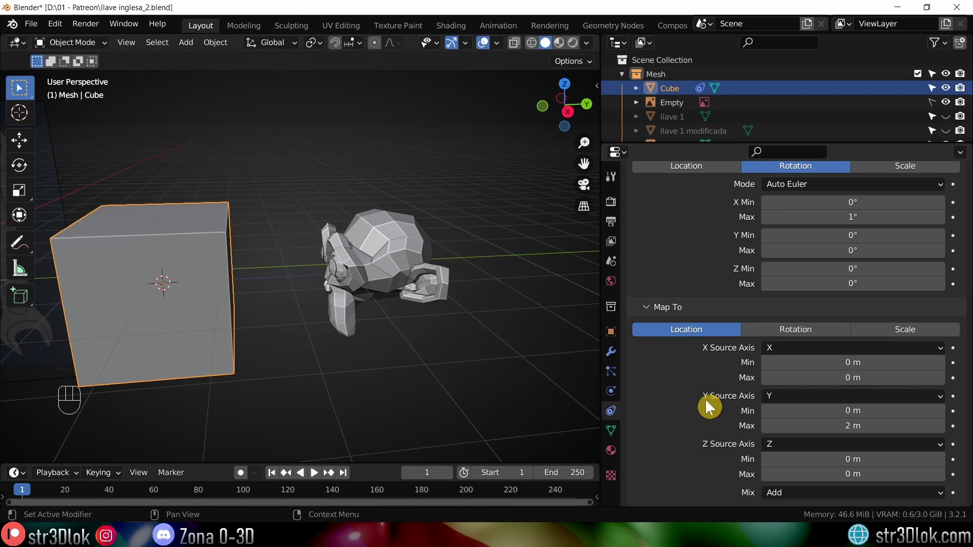
pyautogui.moveTo(797, 401); pyautogui.dragTo(786, 419)
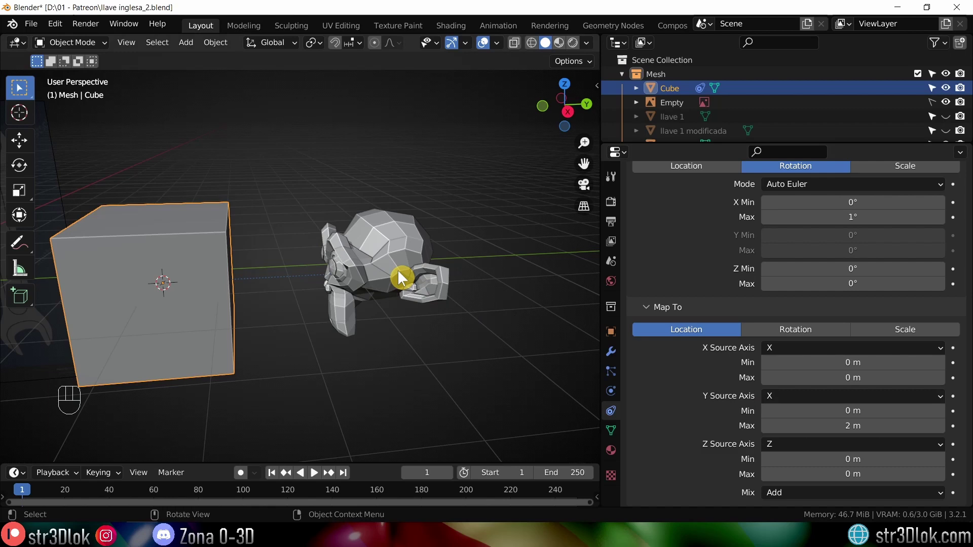
# - Test-rotate Suzanne about global X to check the cube slides along Y
pyautogui.press('a')
pyautogui.press('r')
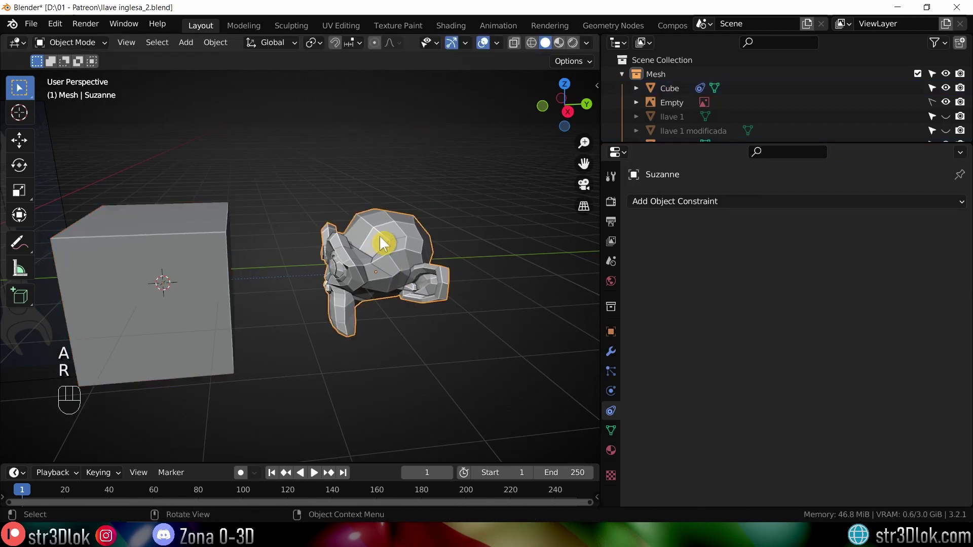
pyautogui.press('r')
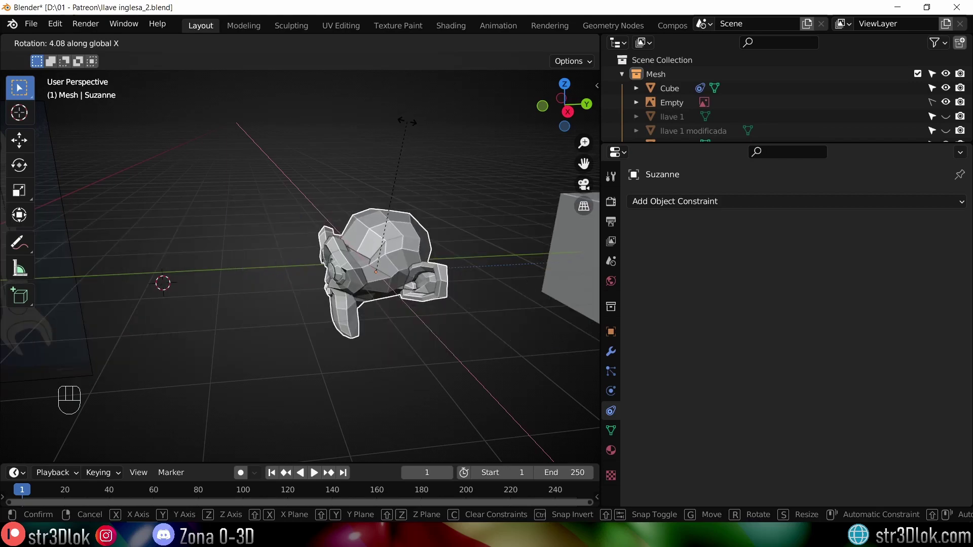
pyautogui.moveTo(400, 160); pyautogui.dragTo(366, 159)
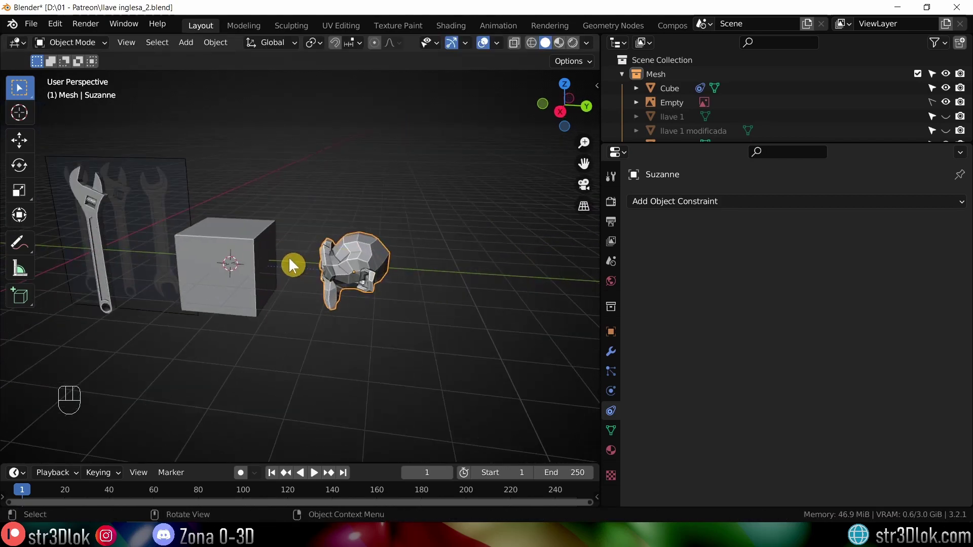
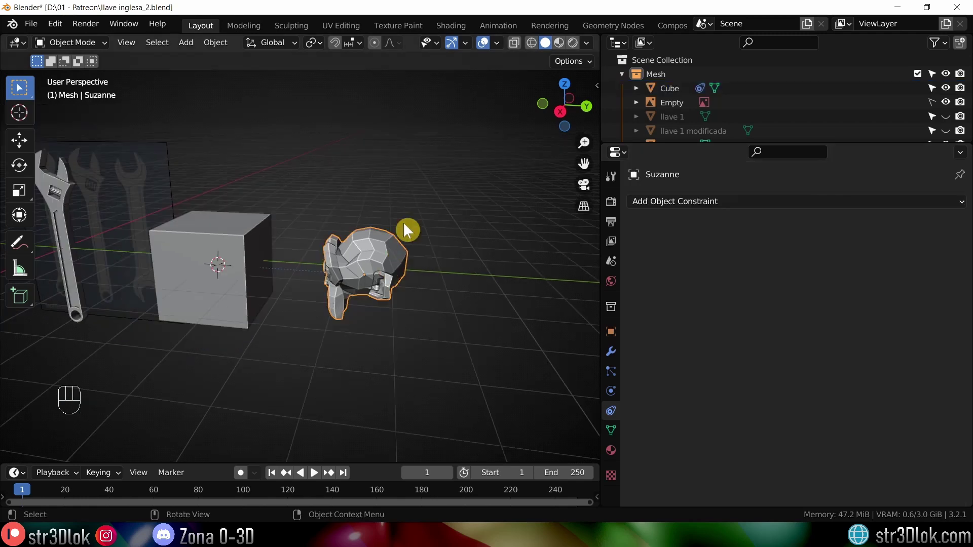
pyautogui.press('r')
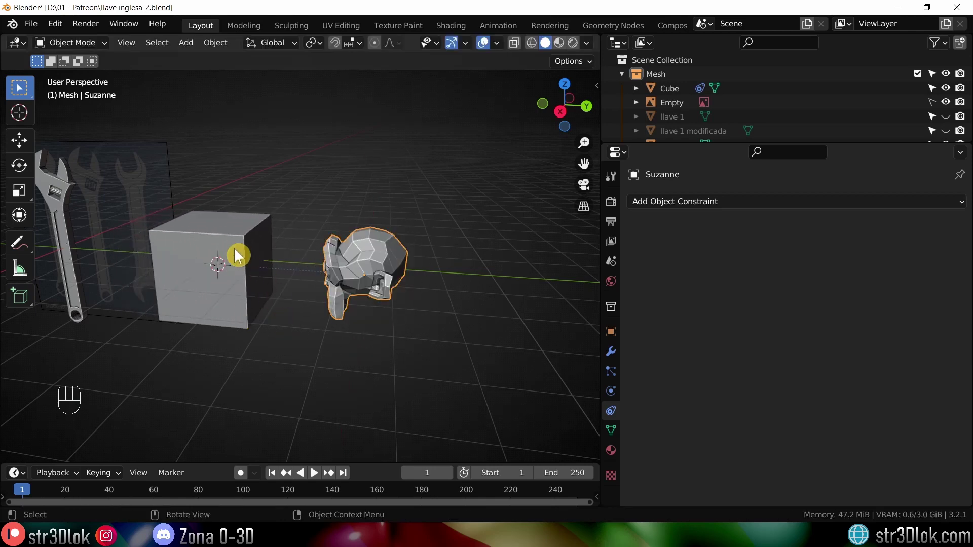
# - Select the jaw llave 2_enganche and show its constraint settings
pyautogui.moveTo(304, 299); pyautogui.dragTo(368, 292)
pyautogui.click(290, 359)
pyautogui.middleClick(196, 250)
pyautogui.click(388, 201)
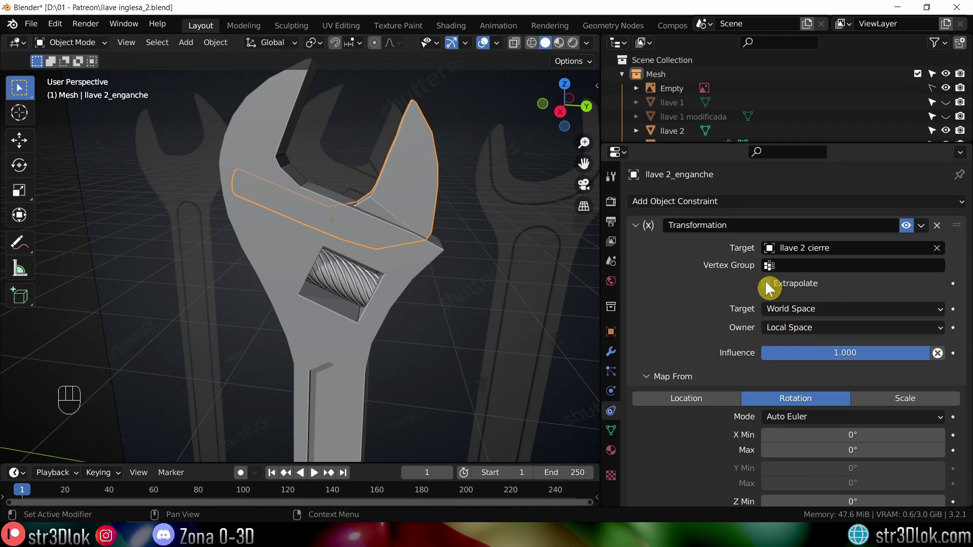
# - Add a Transformation constraint targeting llave 2 cierre with Extrapolate on and Owner in Local Space
pyautogui.moveTo(359, 299); pyautogui.dragTo(373, 268)
pyautogui.moveTo(707, 208); pyautogui.dragTo(707, 397)
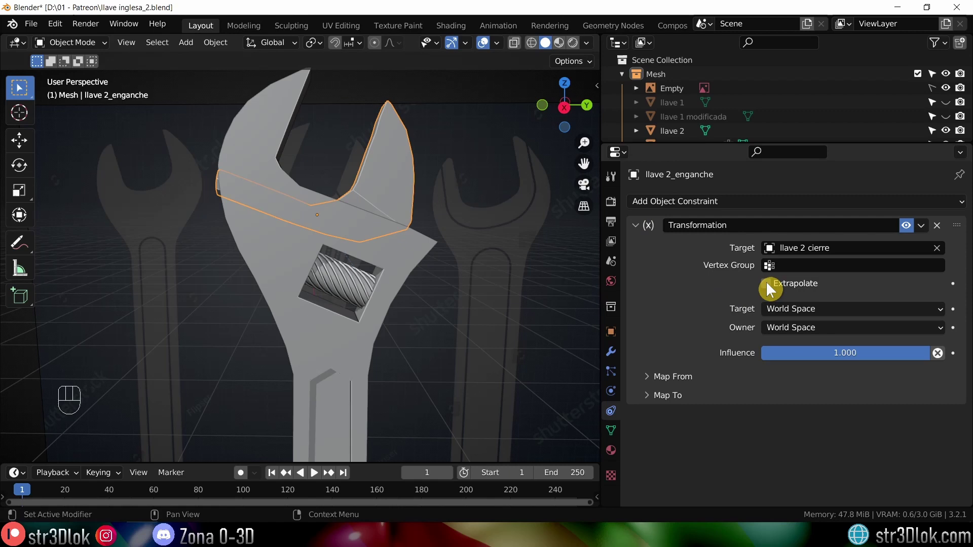
pyautogui.click(774, 289)
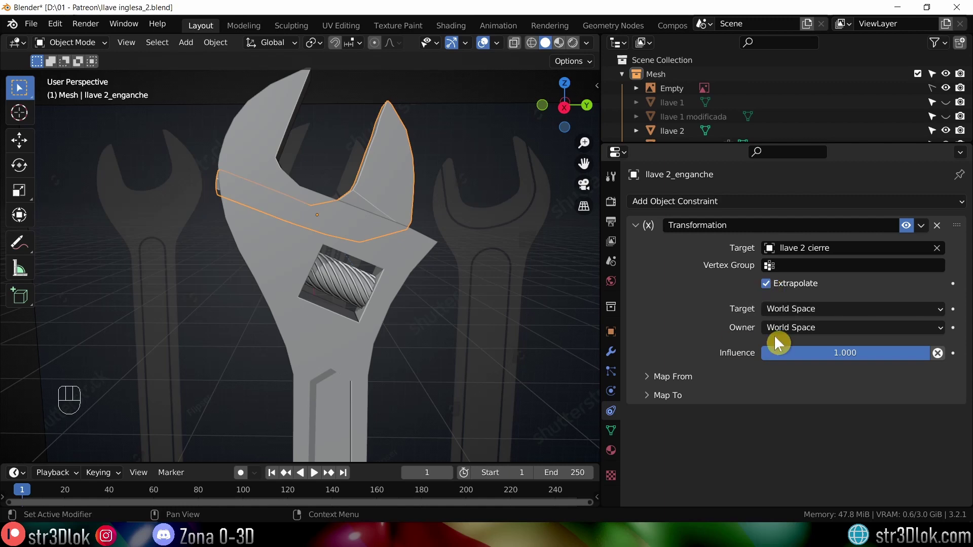
pyautogui.moveTo(811, 337); pyautogui.dragTo(793, 385)
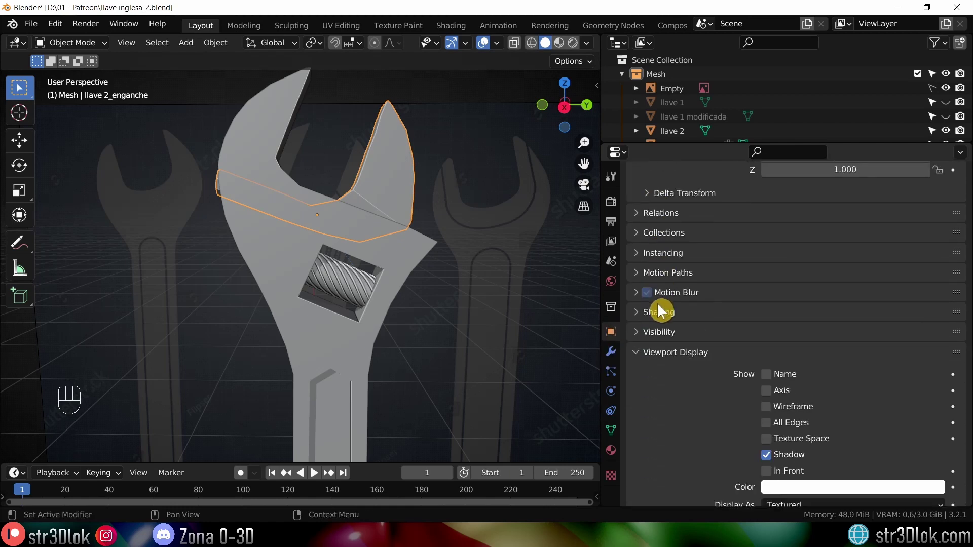
# - Display viewport axes for the screw and the jaw
pyautogui.click(772, 357)
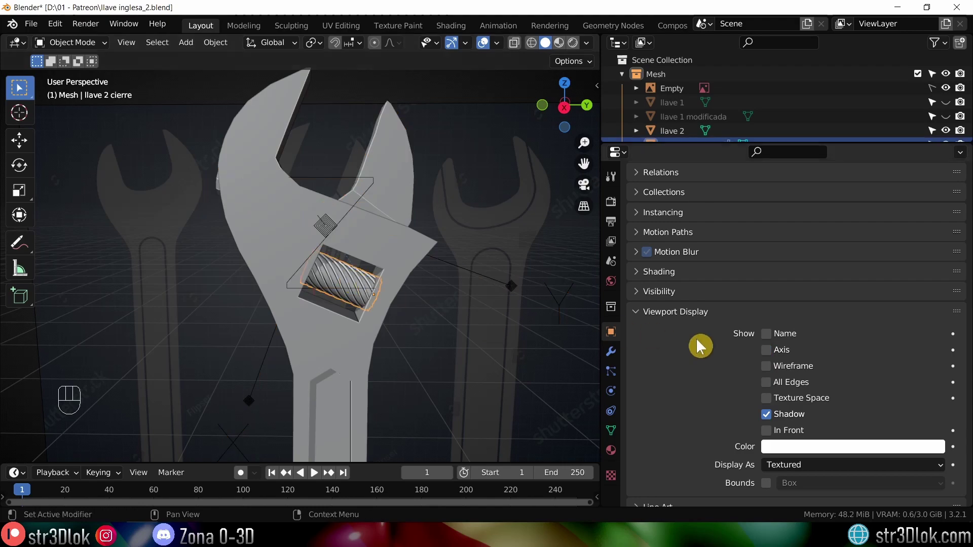
pyautogui.moveTo(428, 263); pyautogui.dragTo(373, 261)
pyautogui.press('ctrl+a')
pyautogui.middleClick(460, 277)
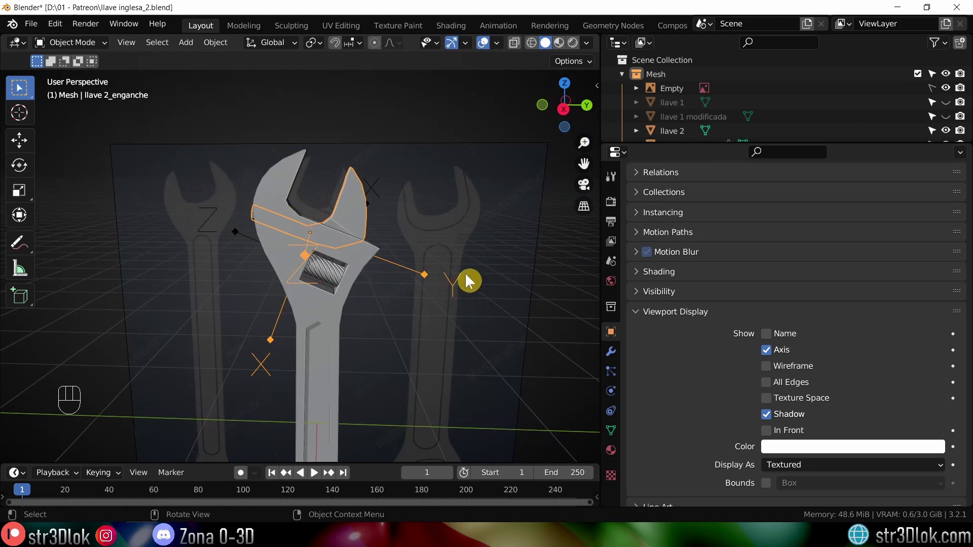
# - Test moving the jaw along local Y and rotating the screw about local Z
pyautogui.press('g')
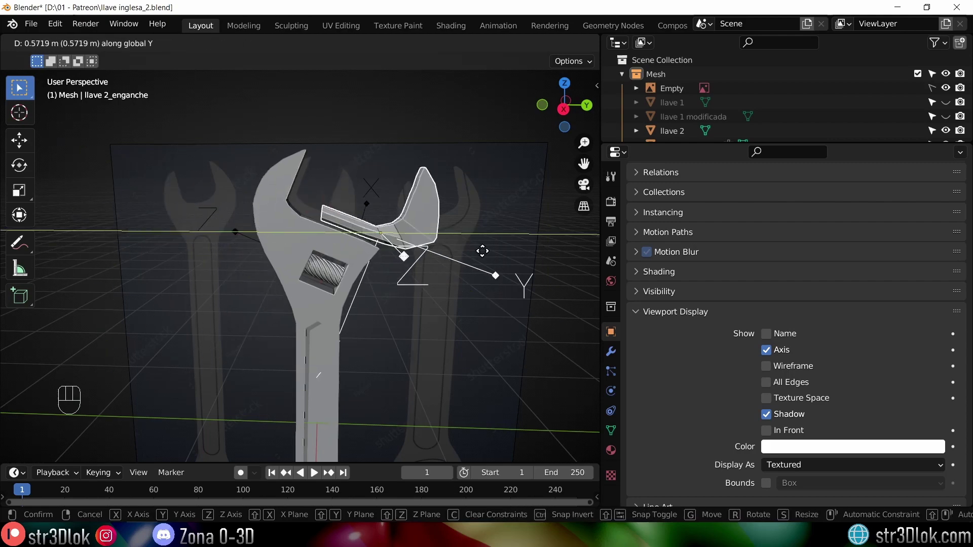
pyautogui.moveTo(469, 286); pyautogui.dragTo(340, 278)
pyautogui.middleClick(336, 284)
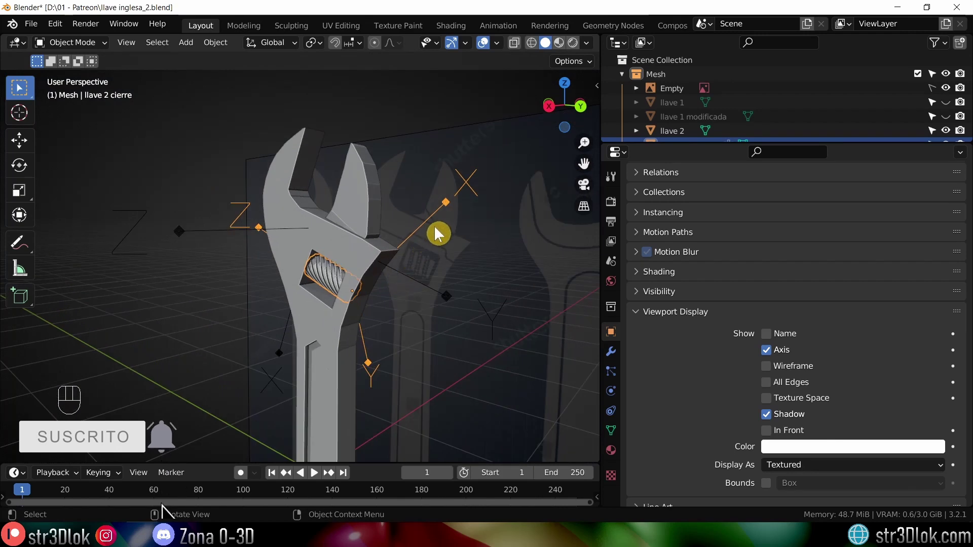
pyautogui.press('r')
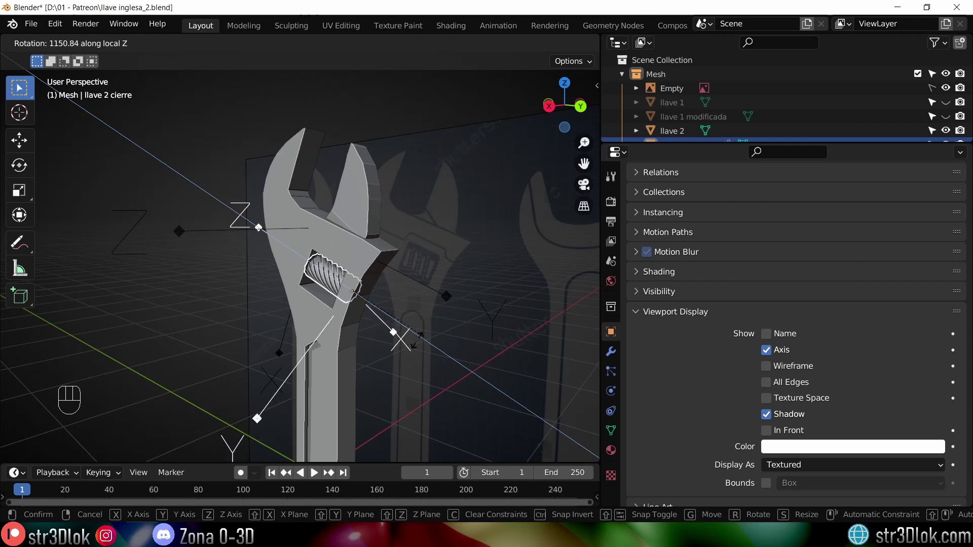
pyautogui.press('g')
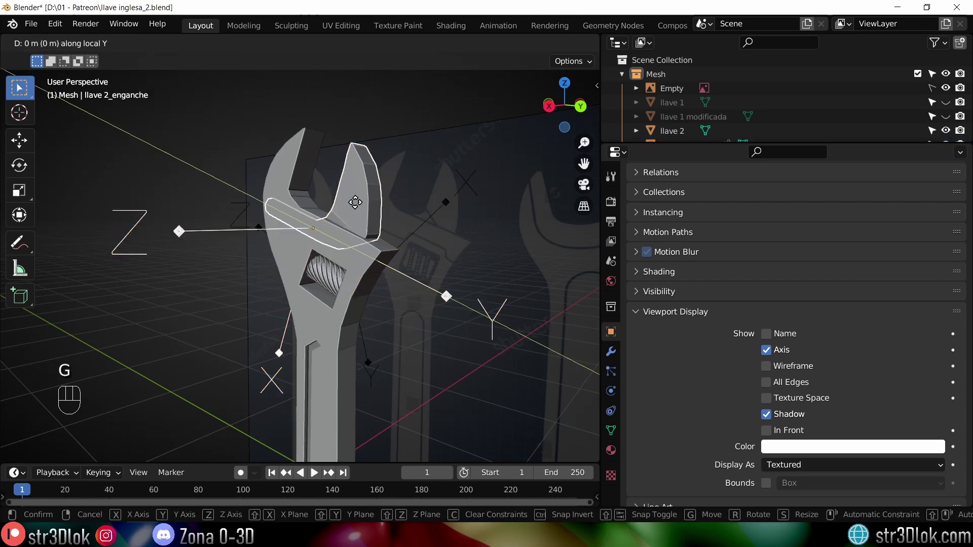
# - Map the screw's Z rotation 0–360° onto the jaw's Y location and test by turning the screw
pyautogui.moveTo(321, 296); pyautogui.dragTo(386, 301)
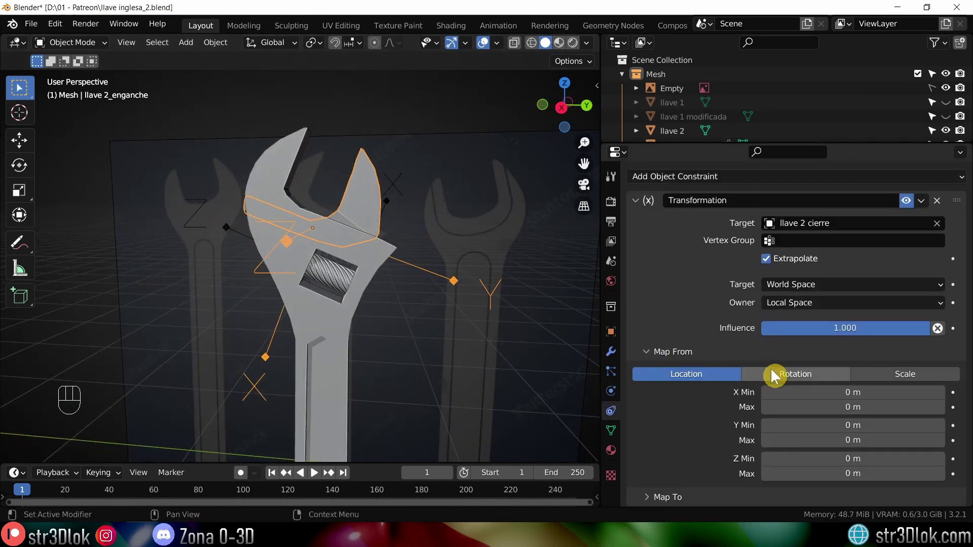
pyautogui.click(655, 505)
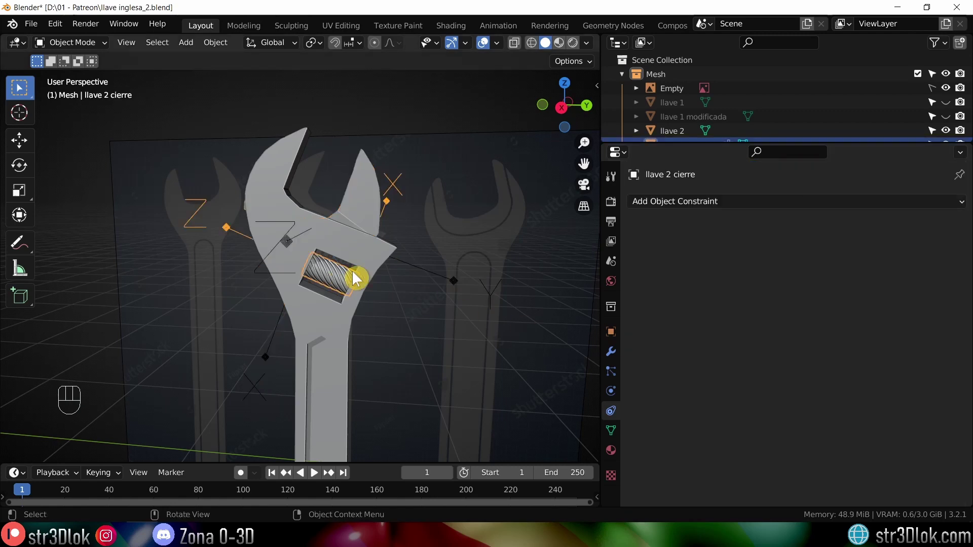
pyautogui.press('r')
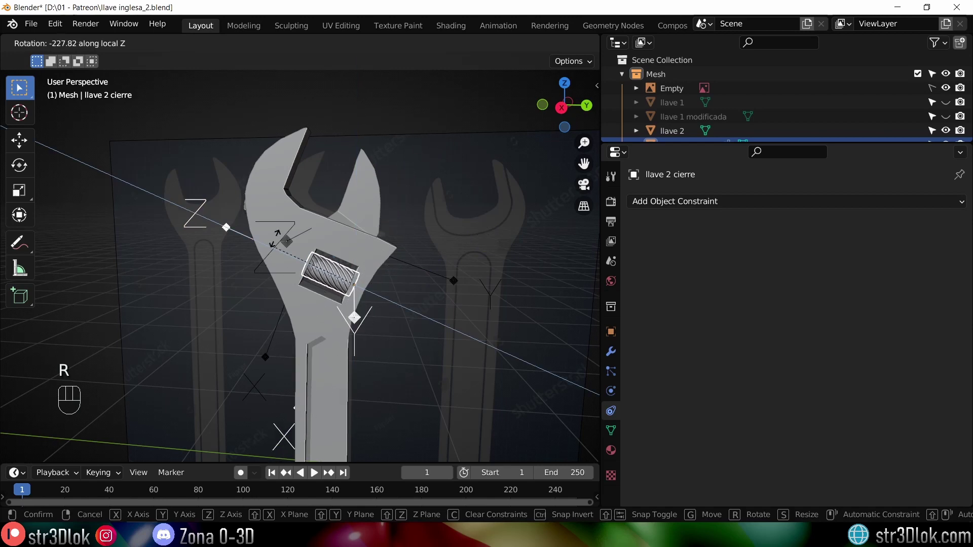
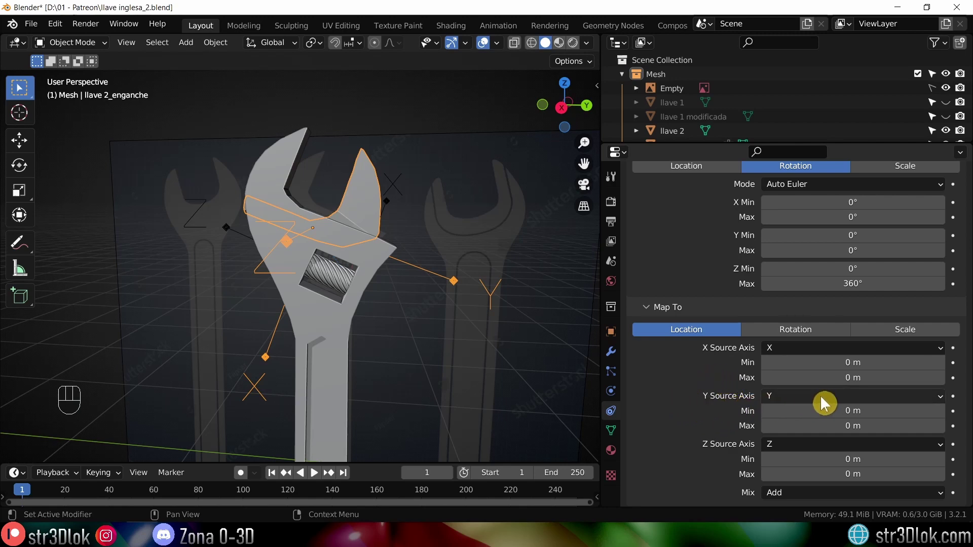
pyautogui.moveTo(779, 402); pyautogui.dragTo(796, 451)
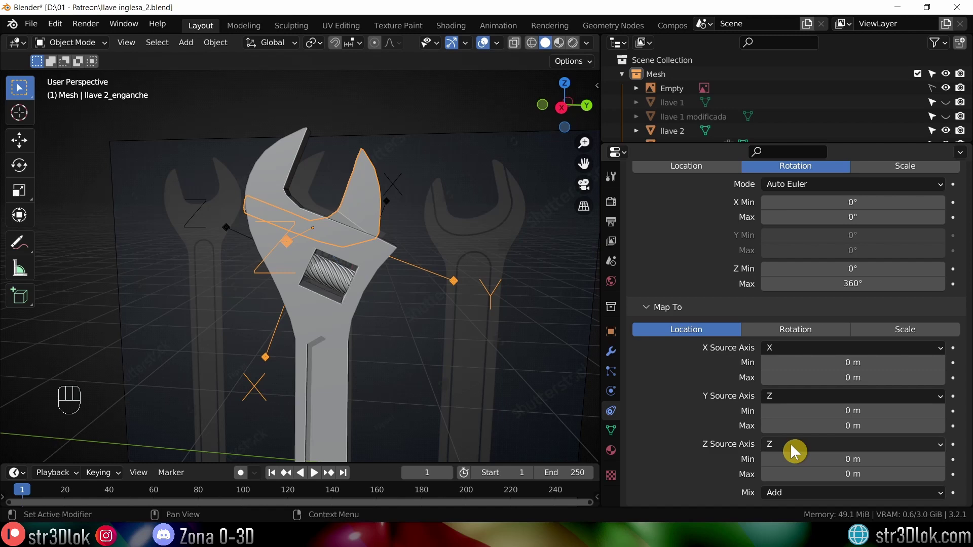
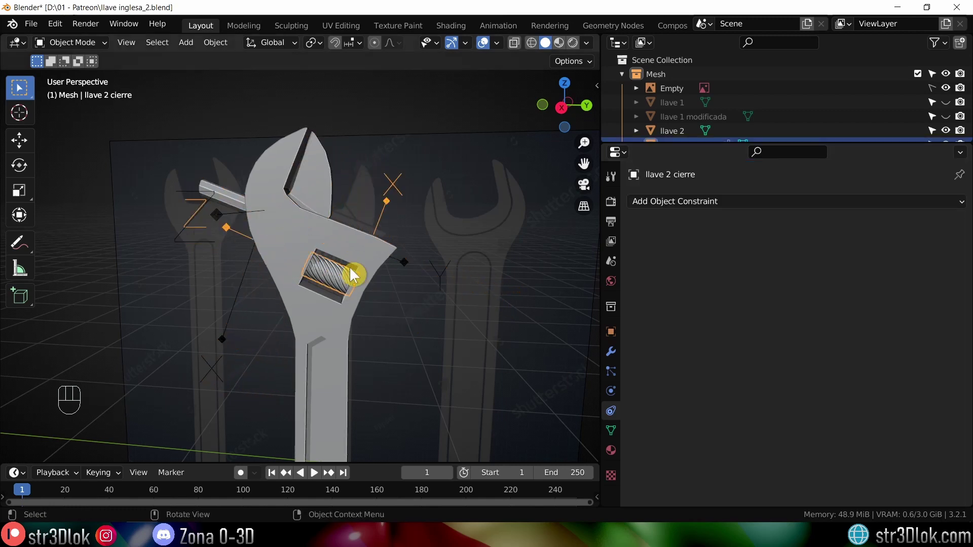
pyautogui.press('r')
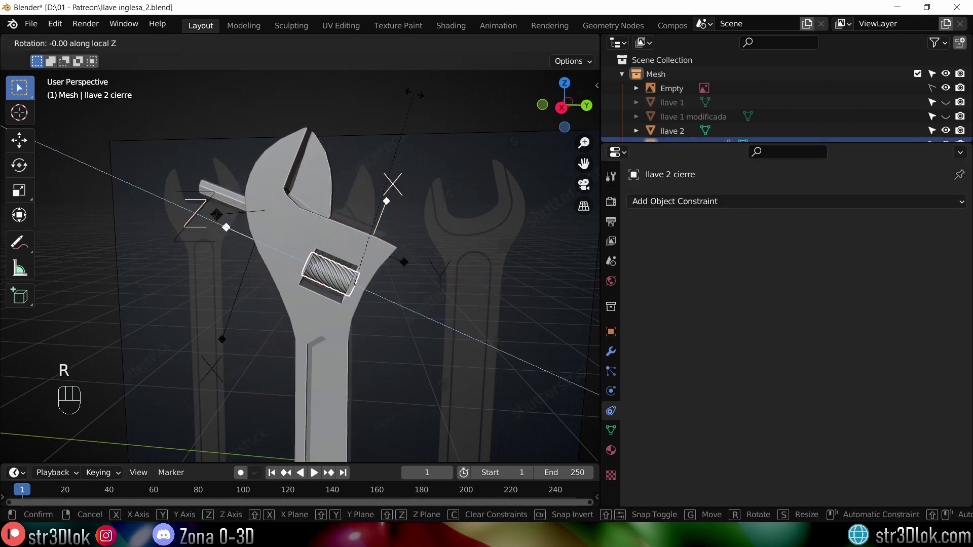